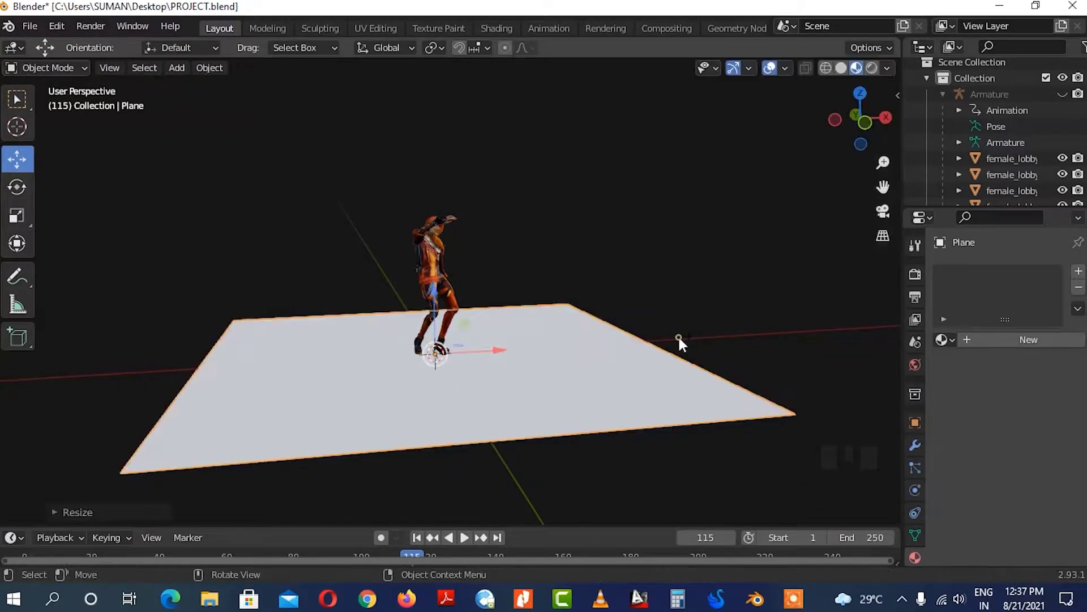
- Enlarge the floor plane and paste a duplicate Plane.001 with Ctrl+V
left_click_drag(574, 229, 542, 363)
left_click(542, 364)
scroll("down", 3)
scroll("down", 3)
left_click_drag(945, 205, 742, 260)
key("ctrl+v")
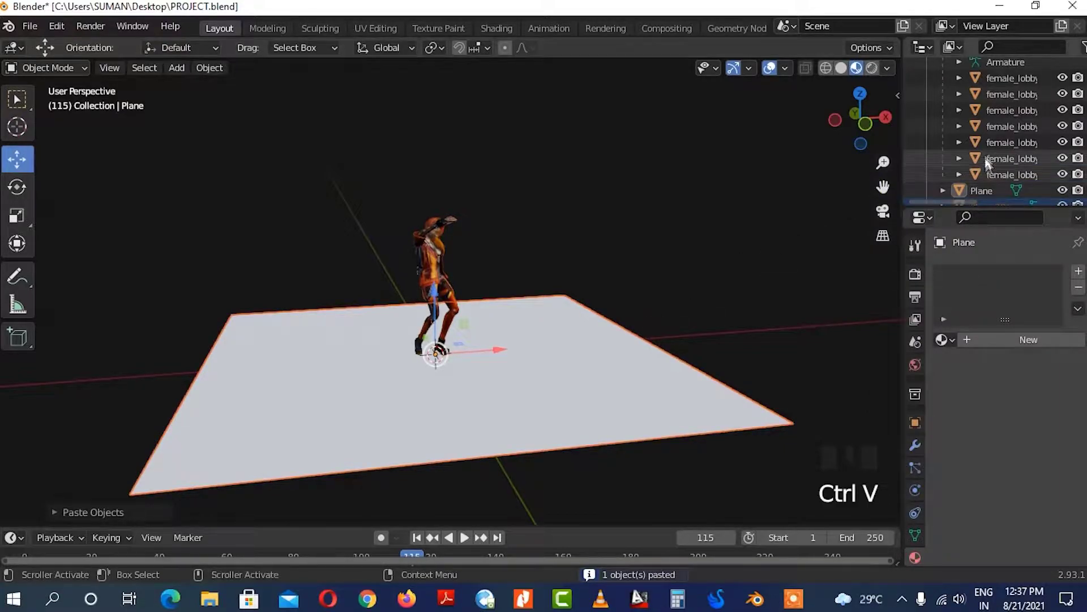
- Rotate Plane.001 90° on X so it stands upright behind the character
left_click(980, 194)
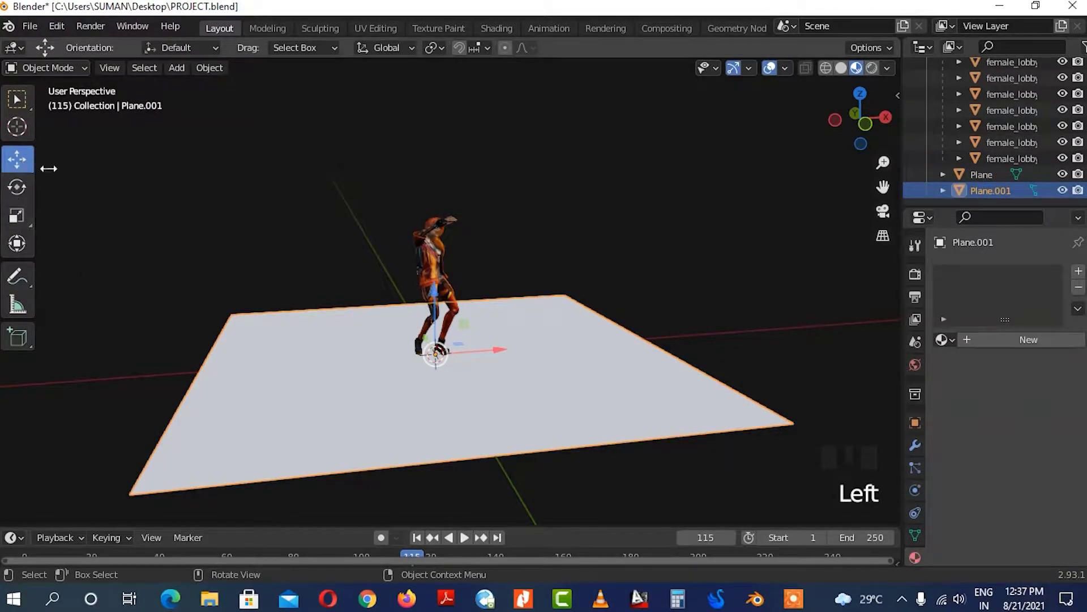
left_click_drag(439, 298, 518, 249)
left_click_drag(517, 249, 775, 148)
left_click(849, 74)
key("space")
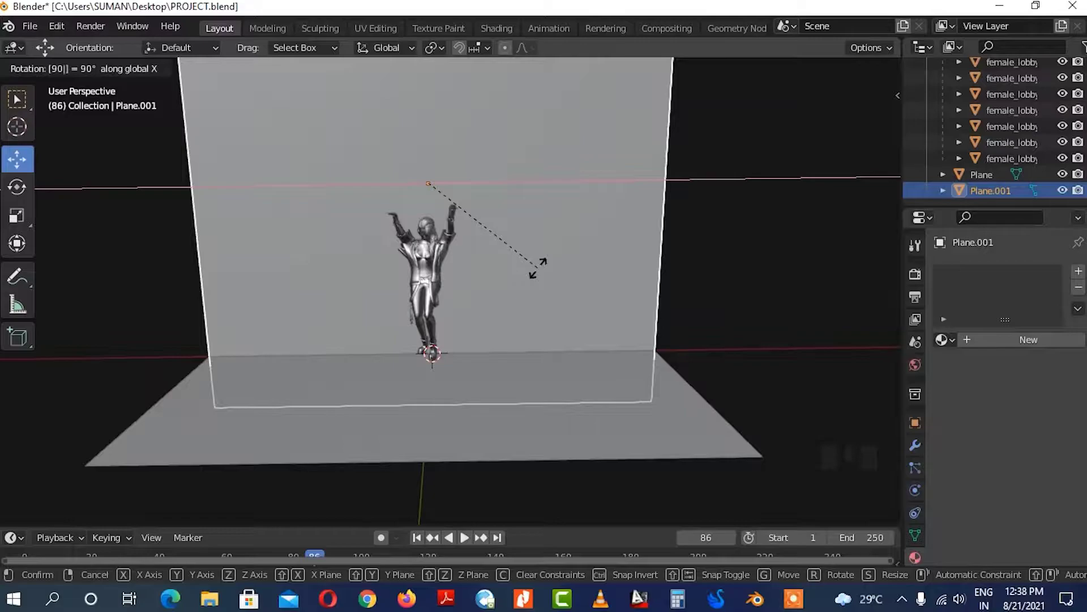
scroll("down", 3)
scroll("down", 3)
left_click_drag(547, 333, 726, 316)
left_click(725, 316)
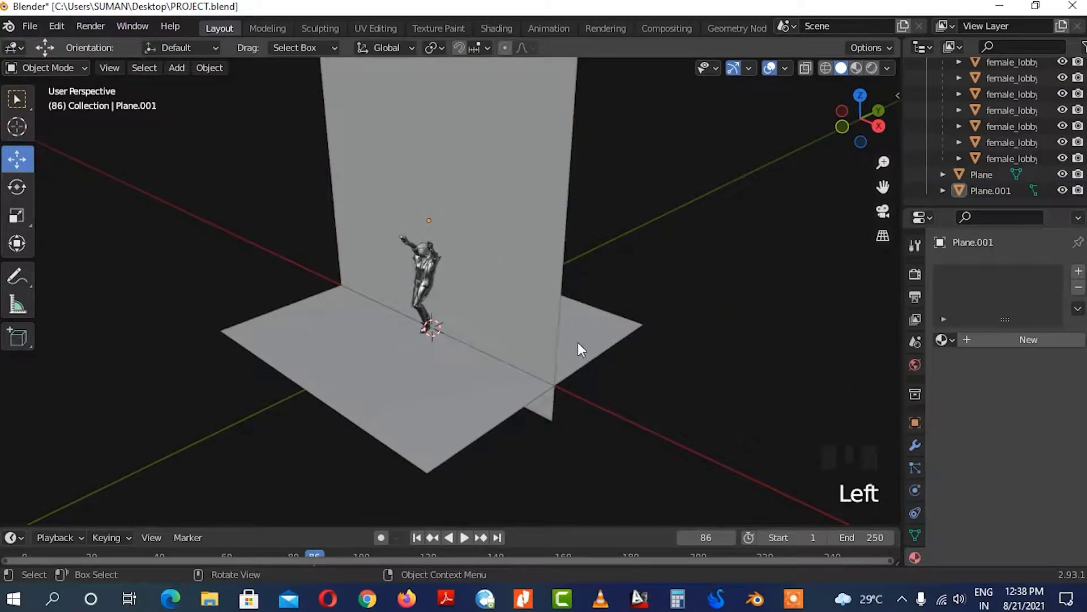
middle_click(617, 333)
- Slide the upright wall along Y to the floor's back edge and reselect the floor plane
left_click(483, 254)
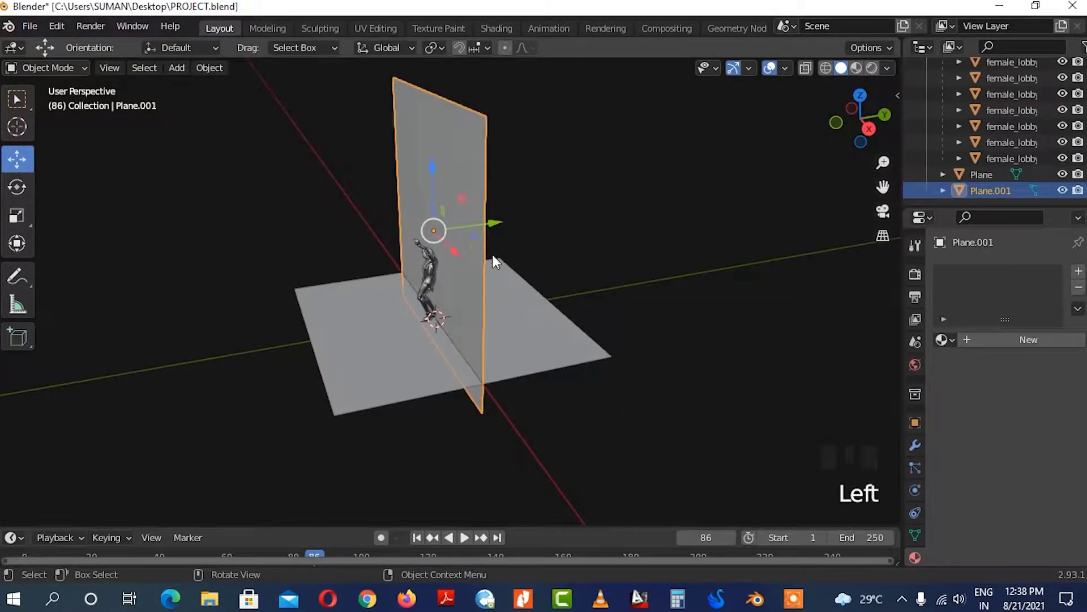
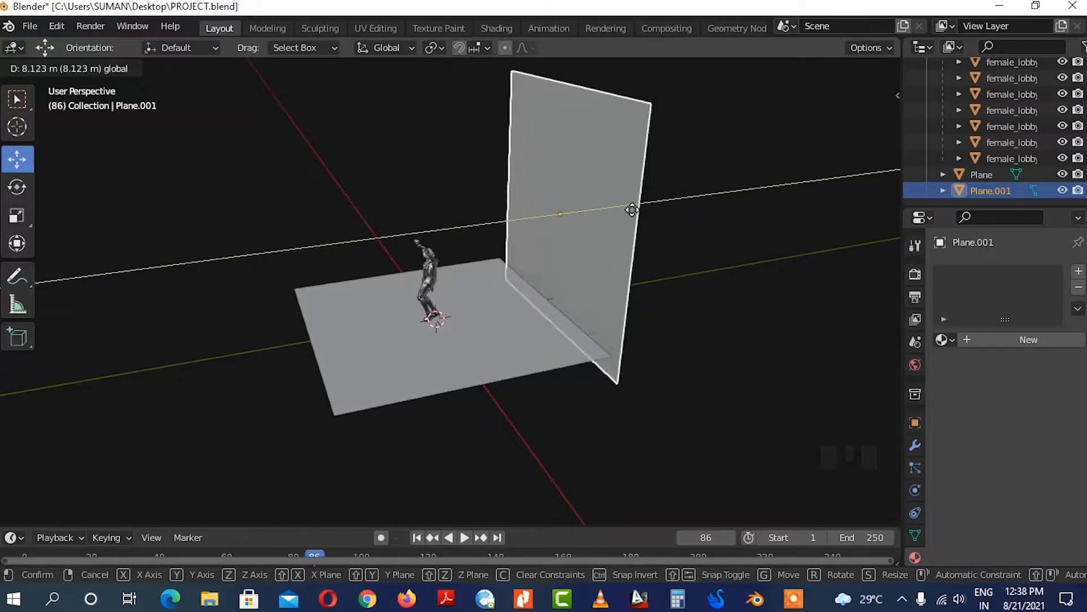
left_click(753, 343)
left_click_drag(713, 334, 661, 256)
left_click(661, 256)
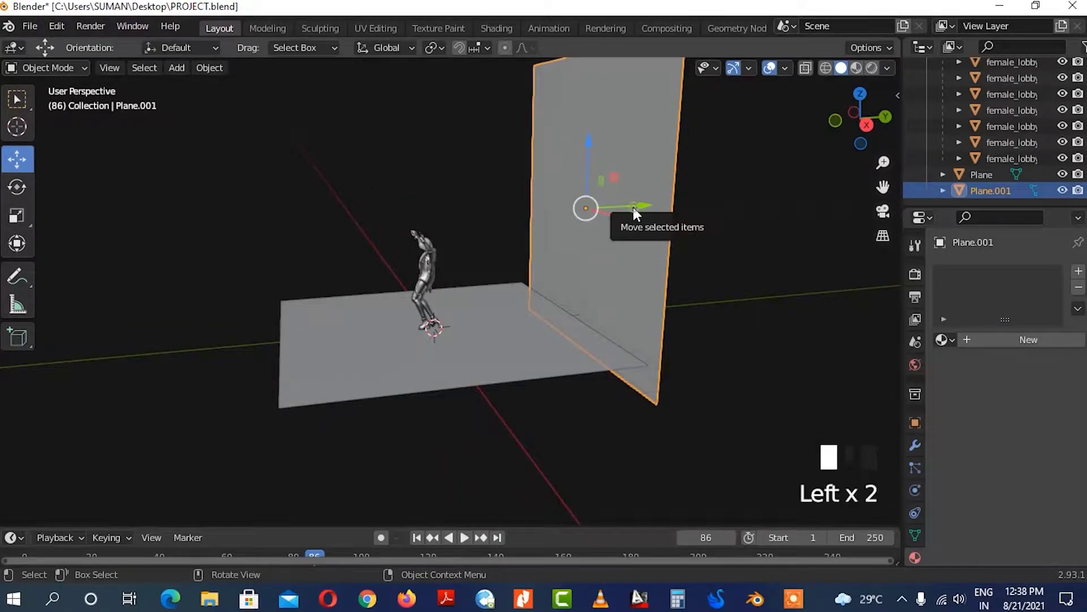
left_click(754, 252)
left_click_drag(704, 258, 788, 284)
left_click(788, 285)
left_click(620, 257)
left_click_drag(585, 371, 780, 305)
left_click_drag(693, 385, 478, 254)
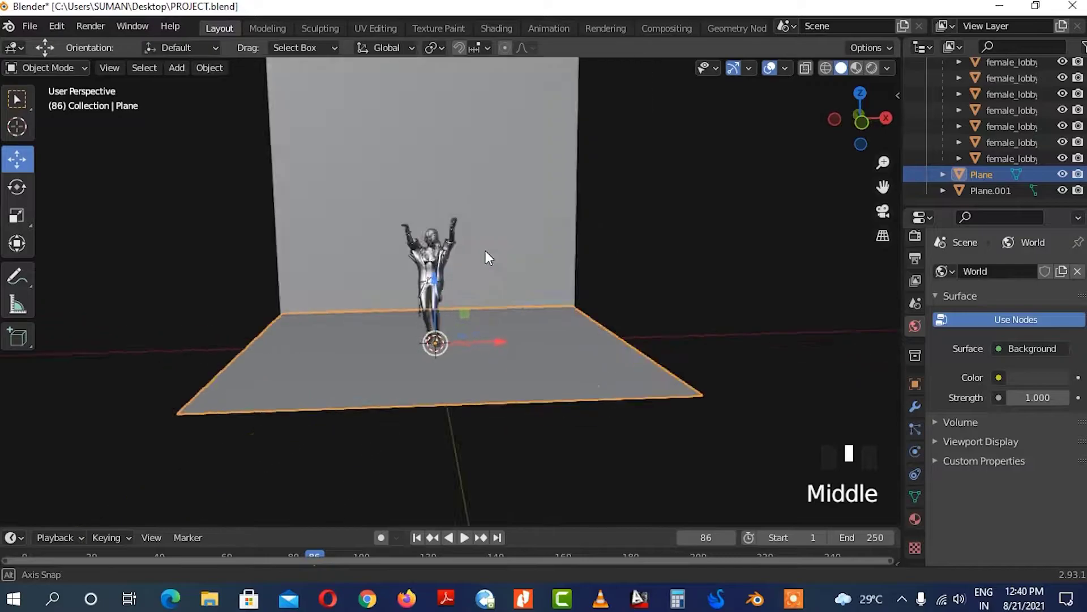
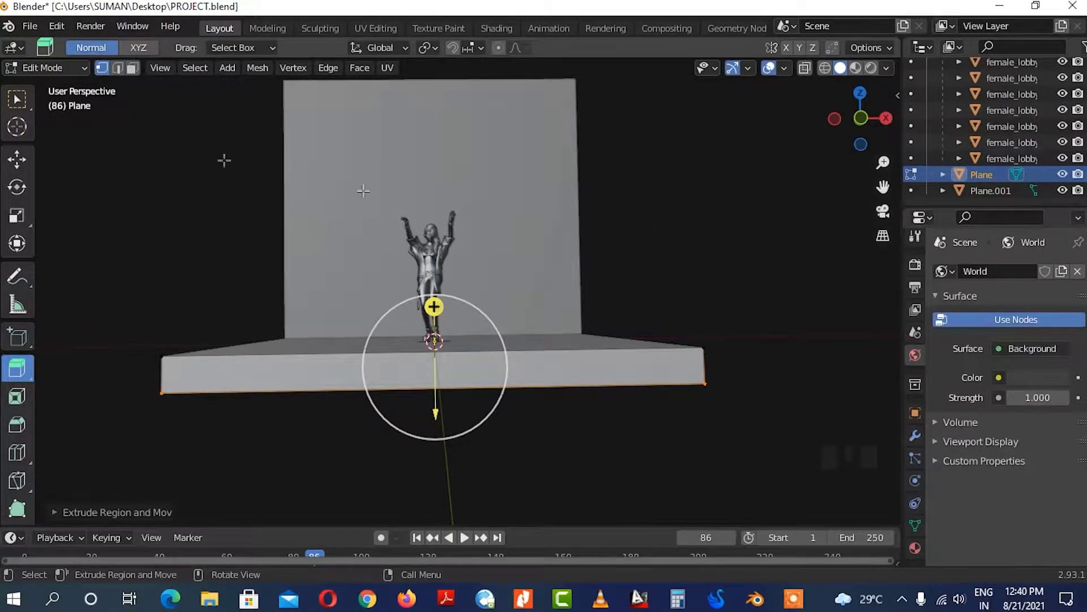
- Extrude the floor downward into a solid platform and give it a new light purple material
left_click_drag(73, 77, 698, 305)
left_click_drag(702, 266, 534, 351)
left_click_drag(534, 351, 503, 35)
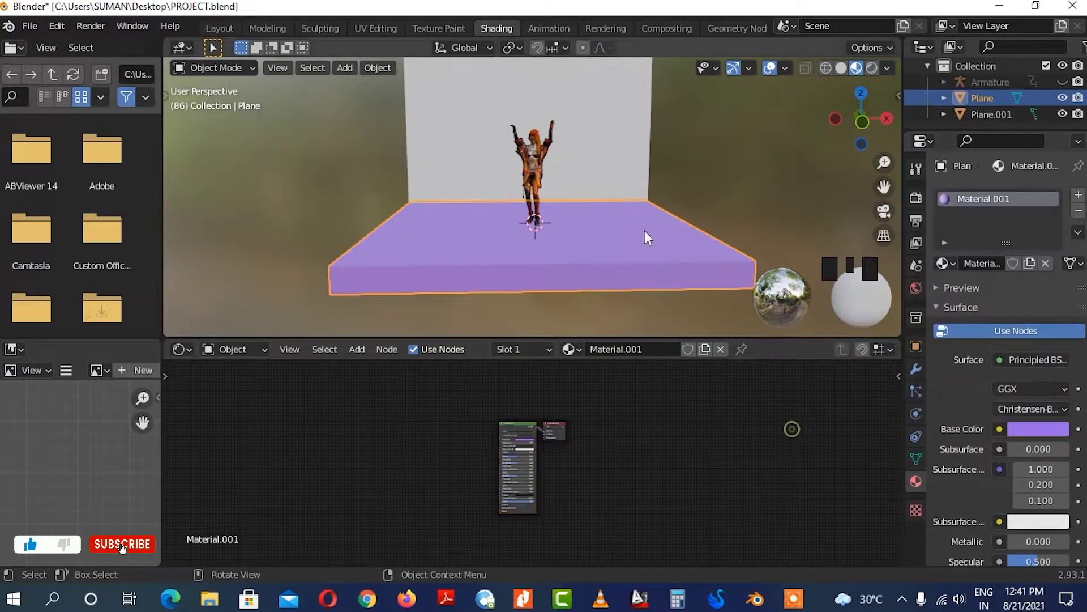
- Zoom the shading view in on the stage material nodes
scroll("up", 3)
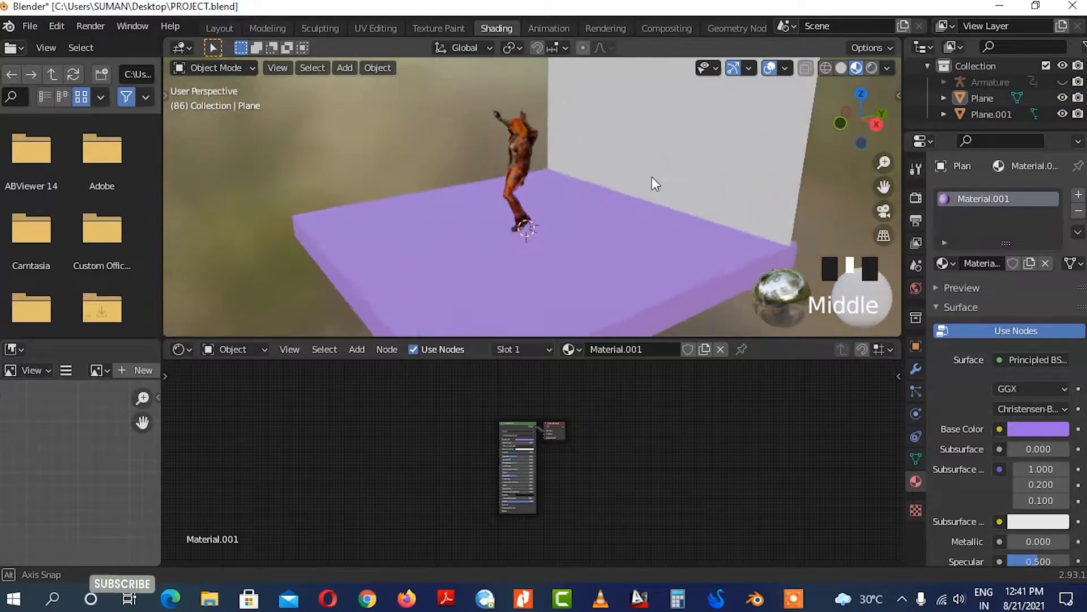
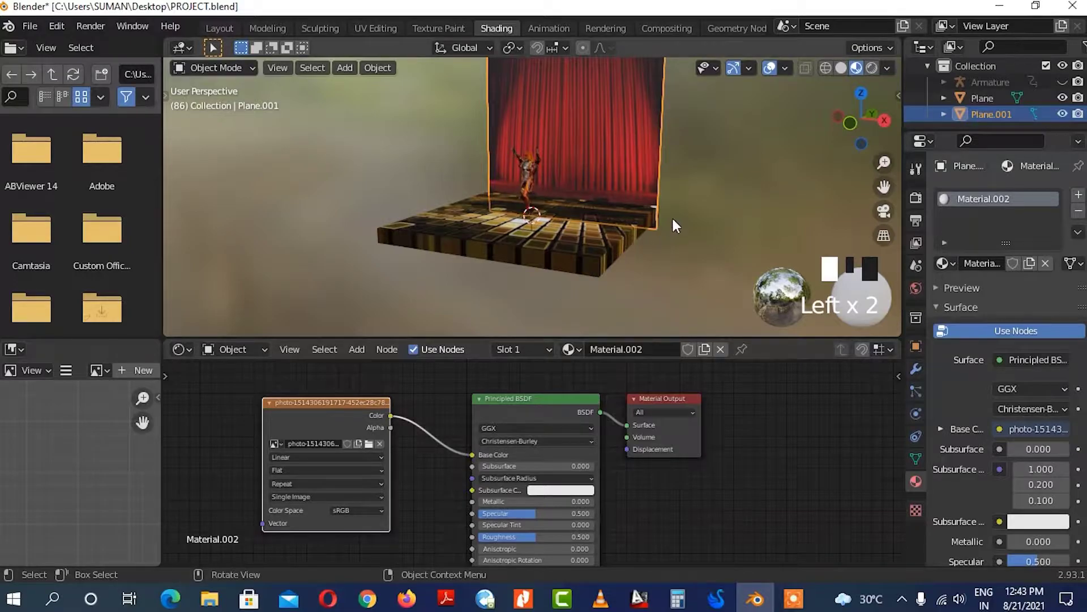
- Scale up the dancing character's armature and the curtain wall to fit the stage
left_click_drag(461, 306, 1005, 100)
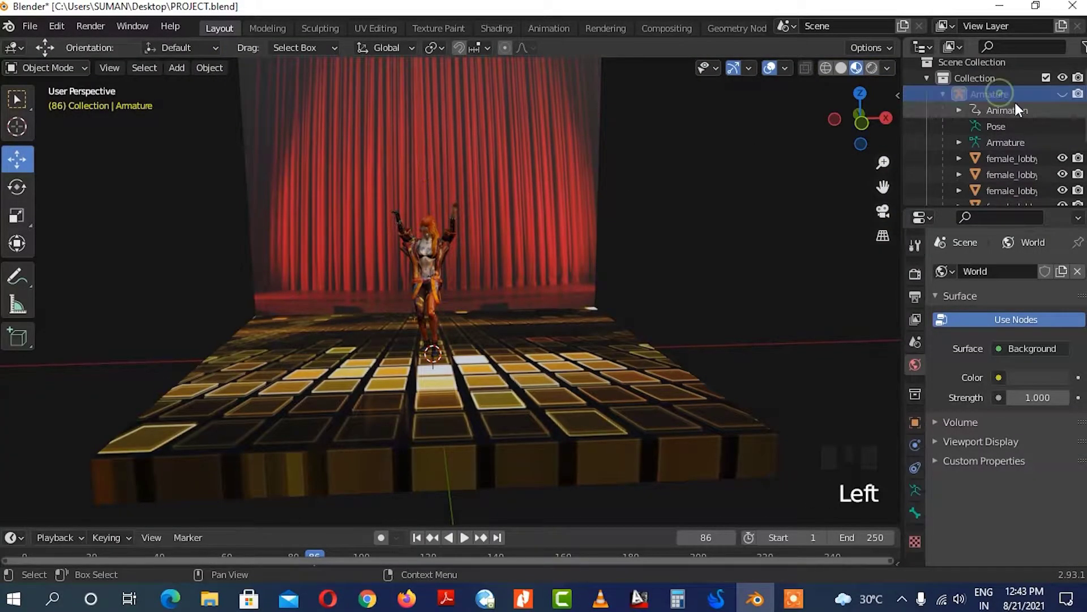
left_click(1069, 95)
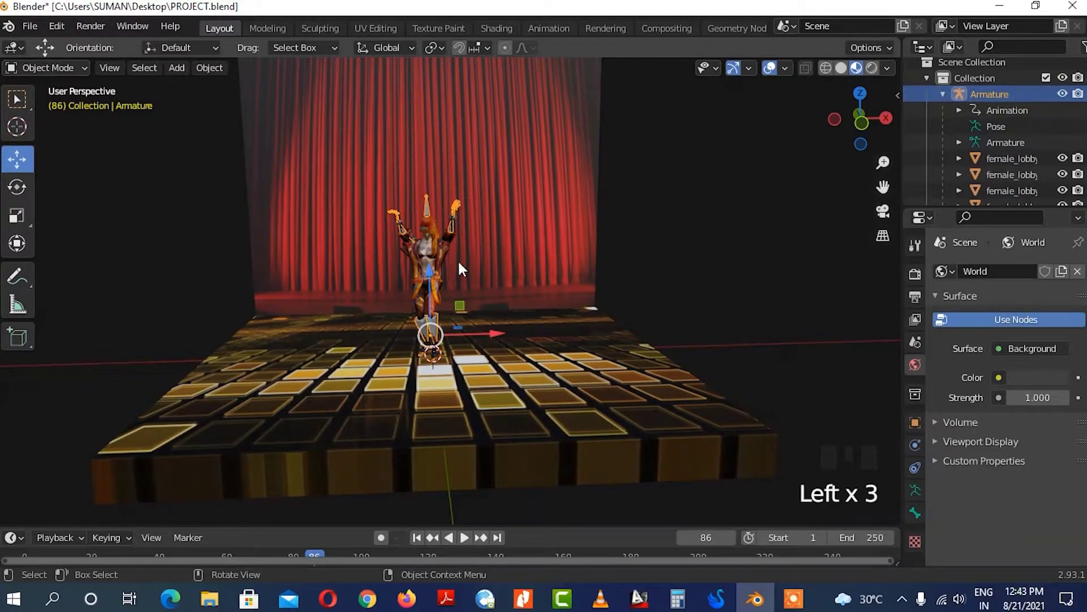
key("s")
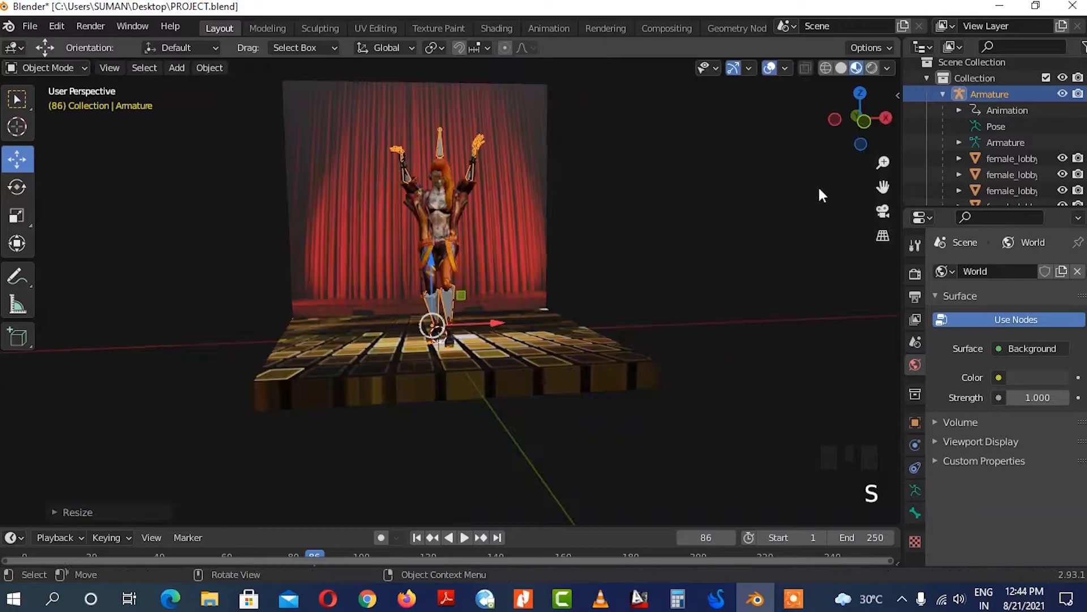
middle_click(650, 235)
scroll("up", 3)
middle_click(516, 199)
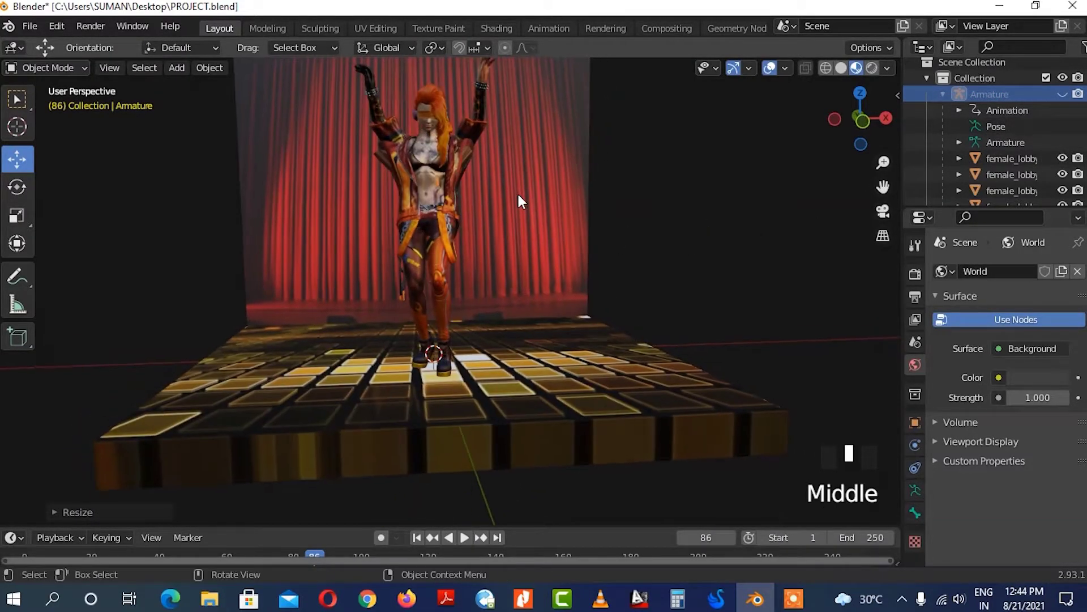
scroll("down", 3)
scroll("down", 3)
scroll("down", 3)
key("s")
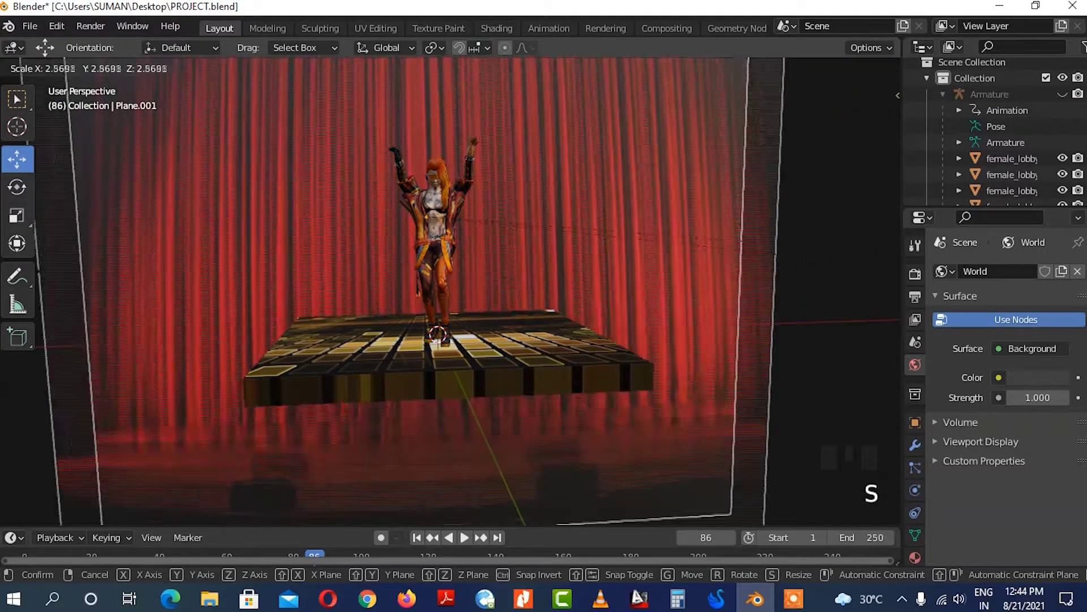
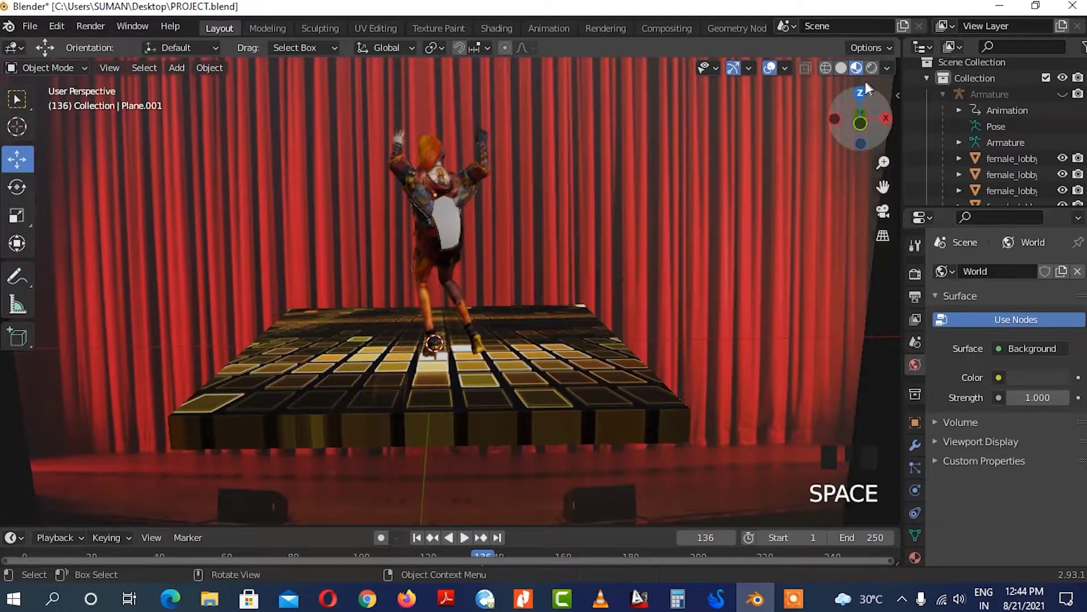
- Stop playback and switch the viewport from Solid to Material Preview shading
left_click(877, 85)
scroll("up", 3)
scroll("down", 3)
left_click_drag(502, 257, 523, 238)
key("space")
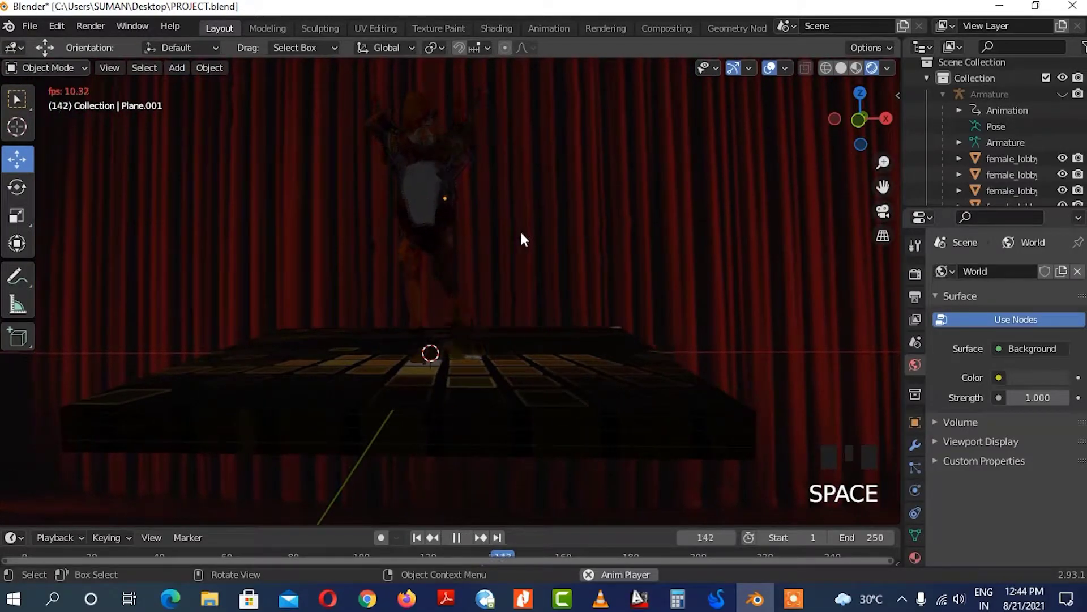
left_click(848, 75)
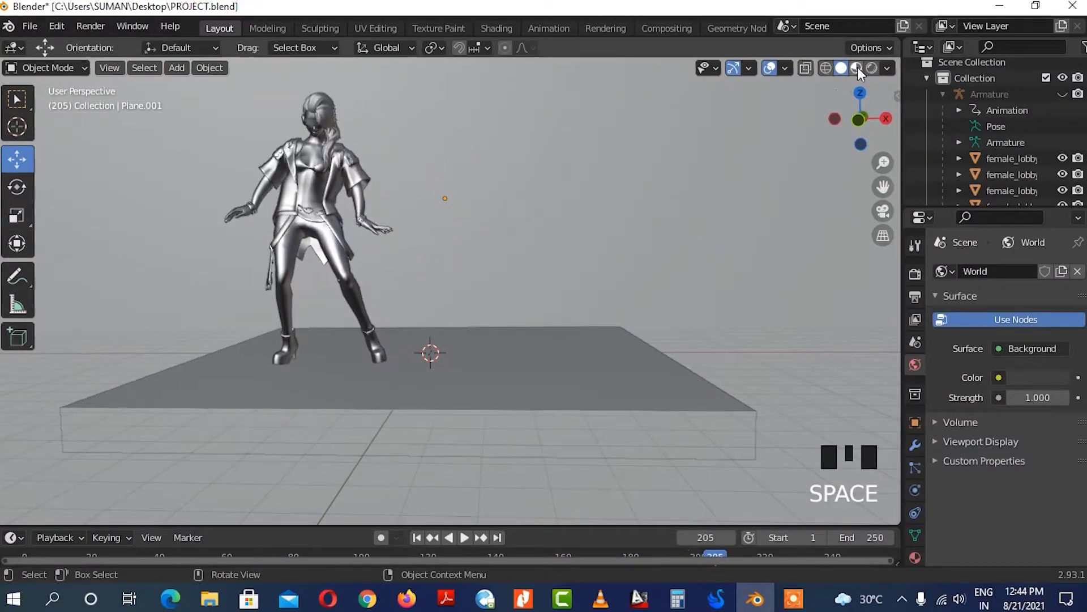
left_click(866, 76)
left_click_drag(263, 171, 428, 276)
scroll("up", 3)
scroll("down", 3)
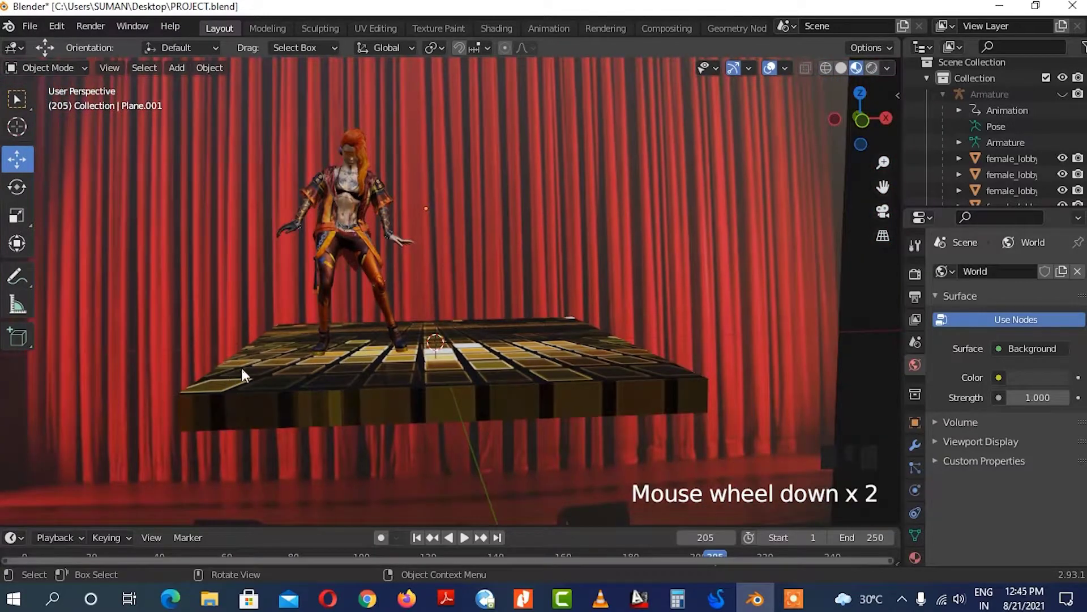
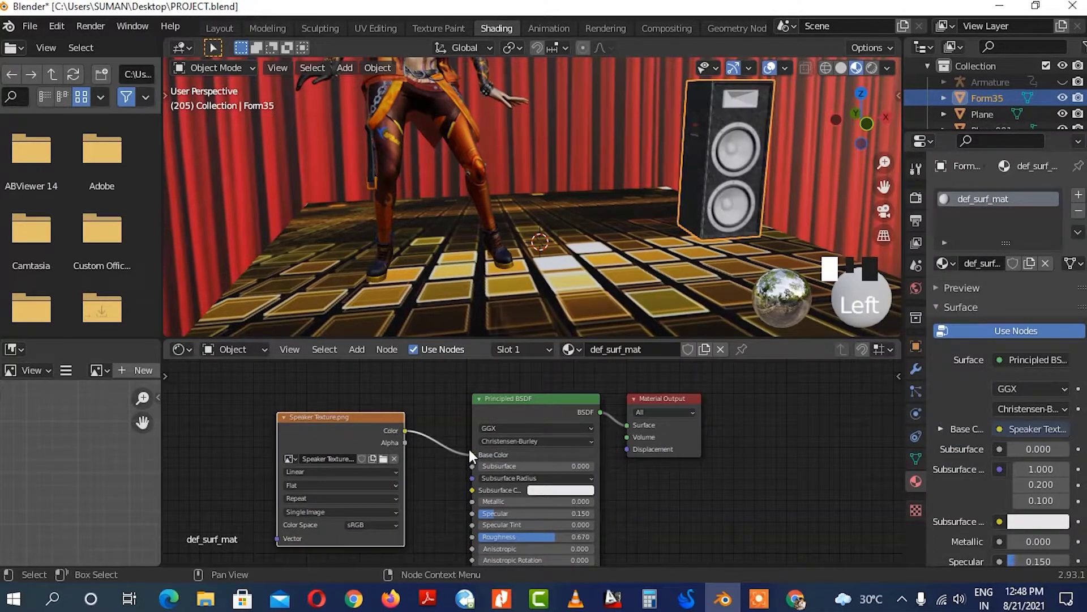
- Connect the Speaker Texture.png image colour to the speaker's Base Color
left_click(661, 230)
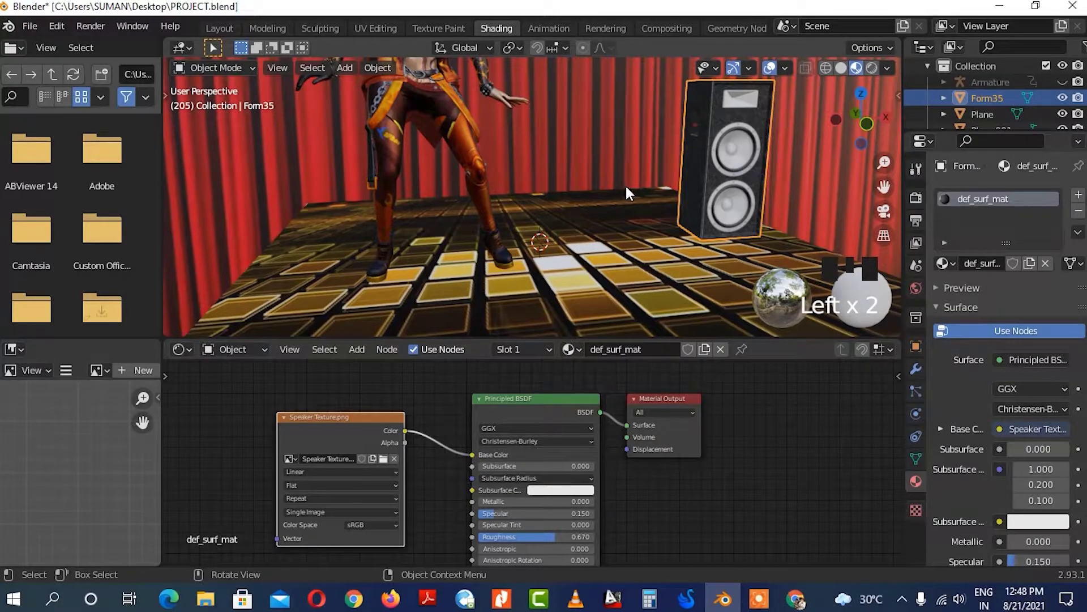
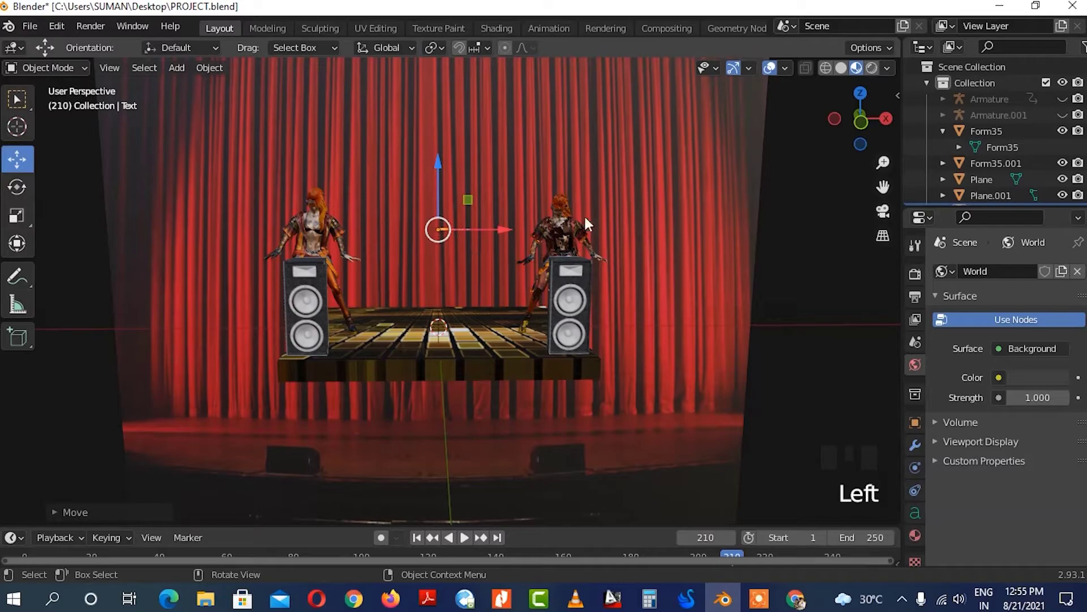
- Rotate the text 90° on X to face the front and scale it up above the stage
left_click_drag(541, 229, 582, 225)
scroll("up", 3)
scroll("up", 3)
key("r")
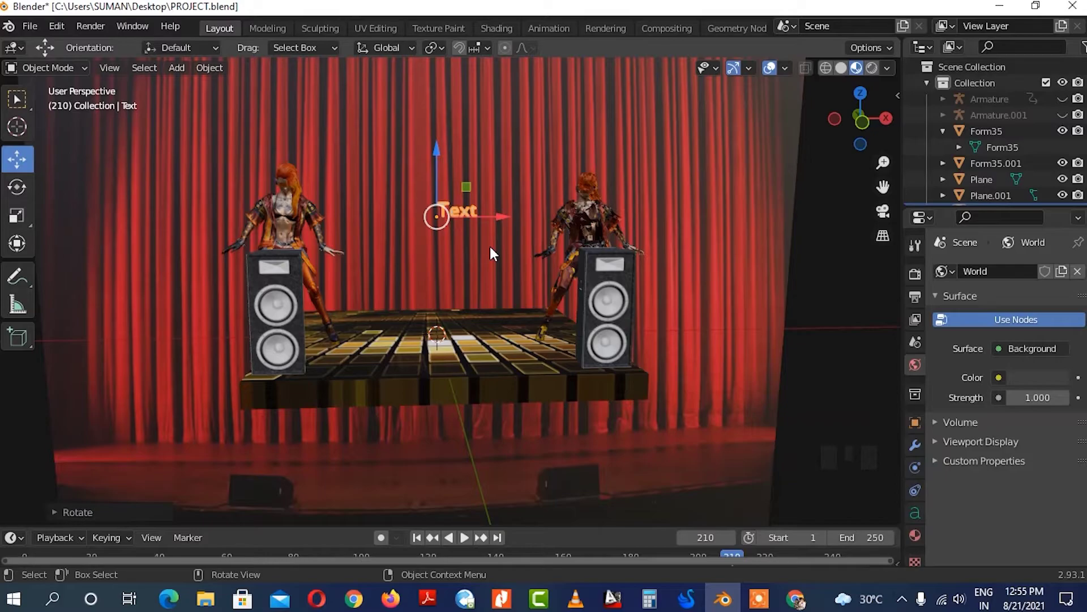
key("s")
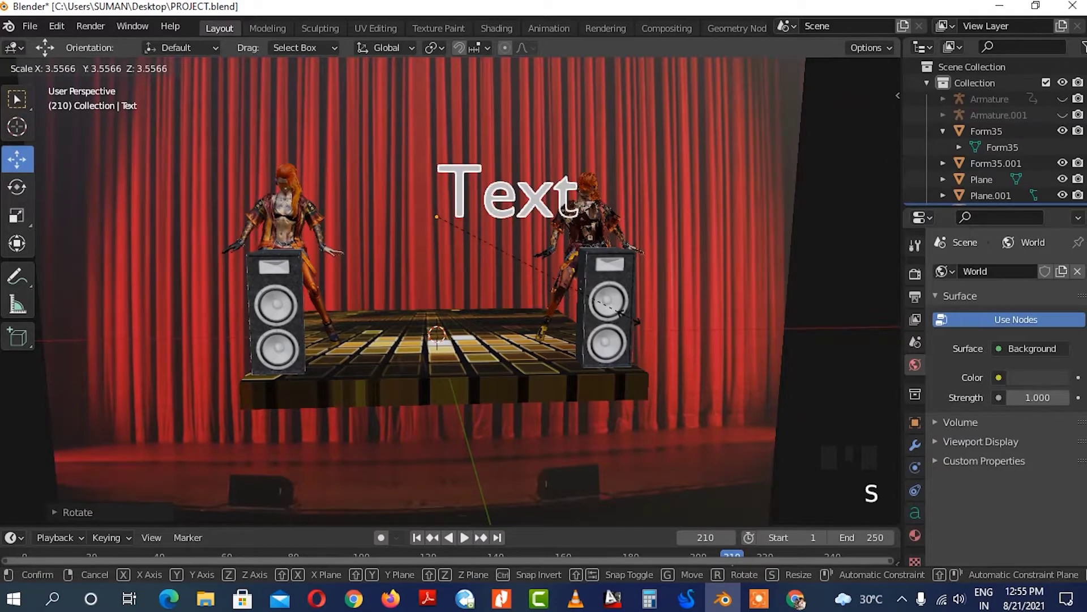
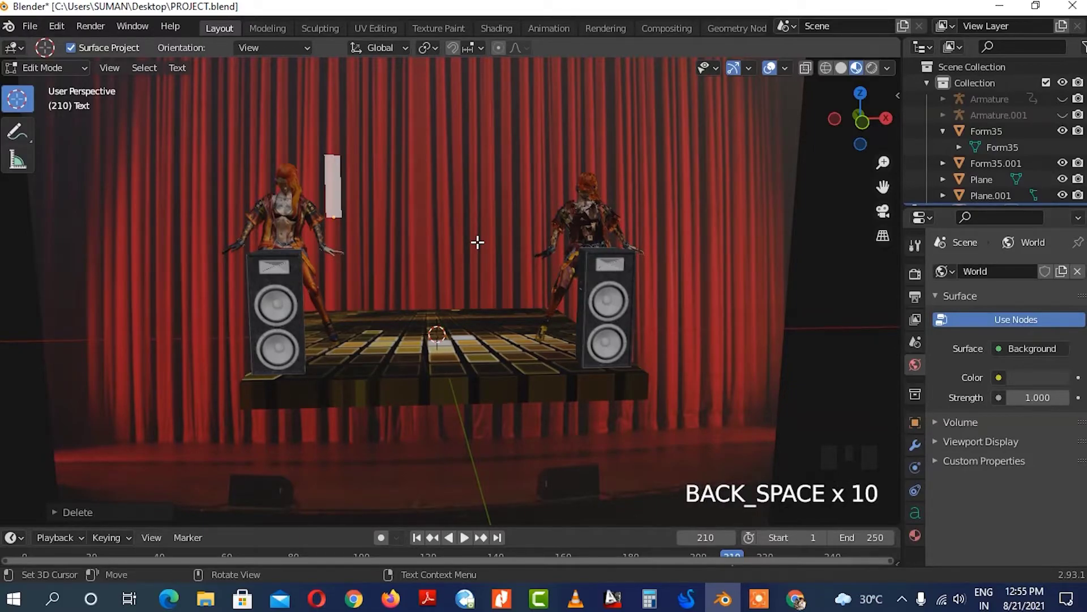
- Type the HI-TECH title letters and swing the view to face the stage front
key("i")
key("t")
key("e")
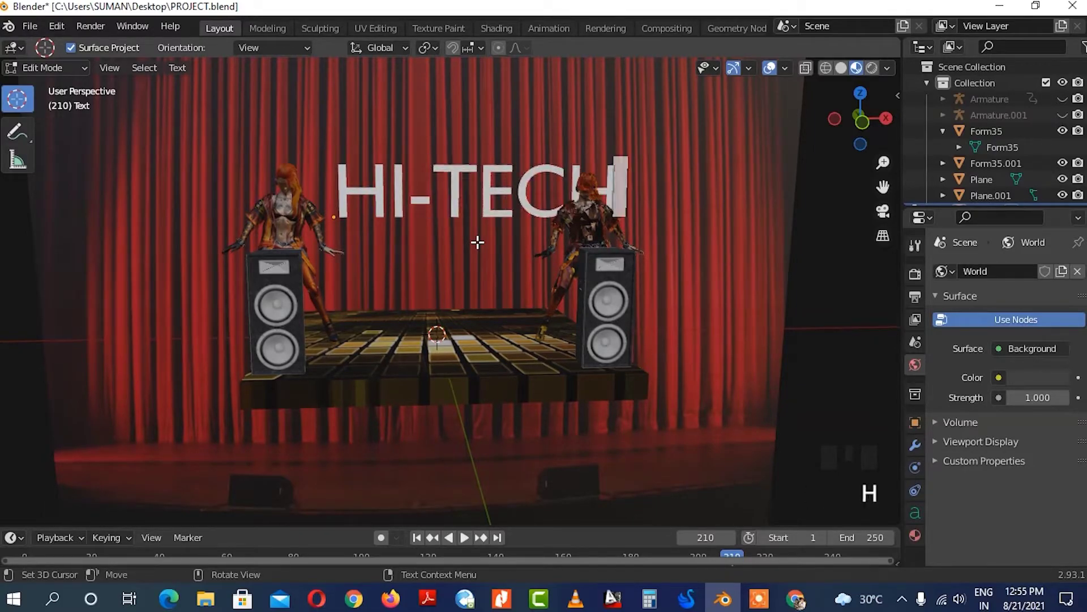
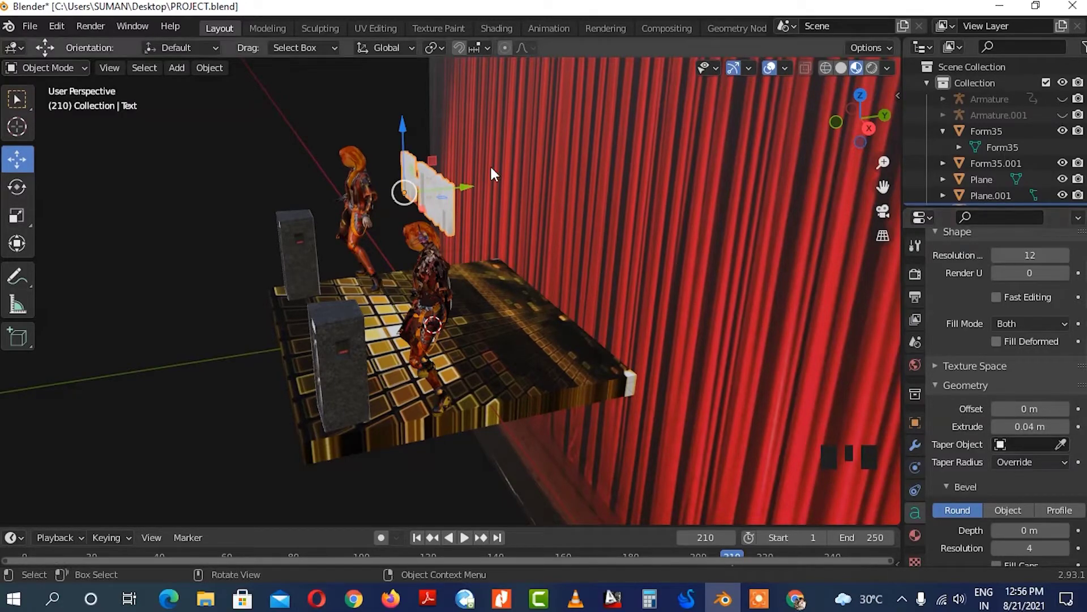
left_click(533, 192)
left_click_drag(552, 222, 454, 218)
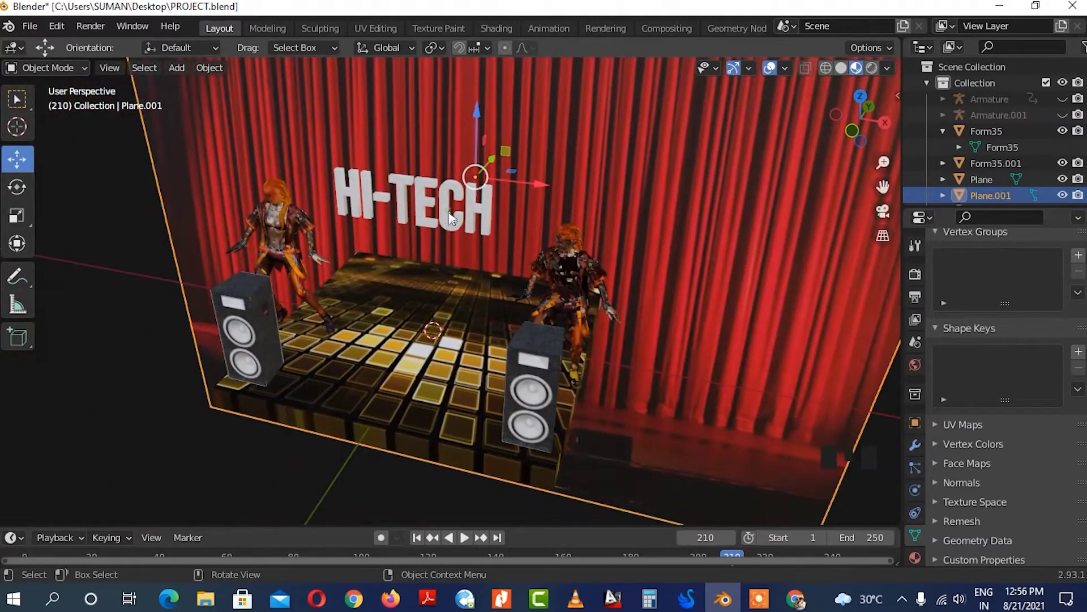
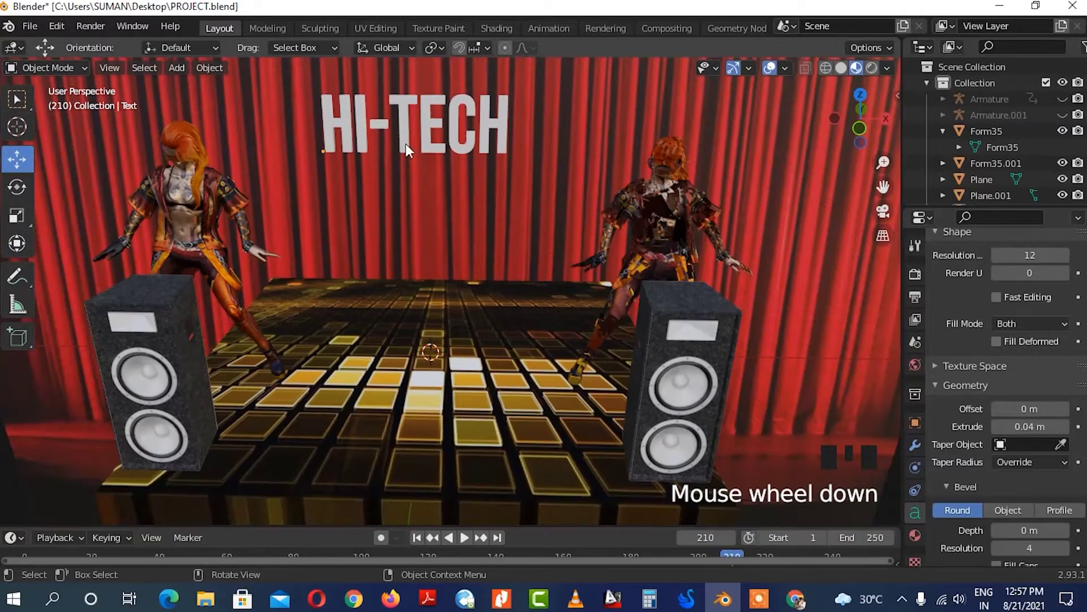
middle_click(448, 160)
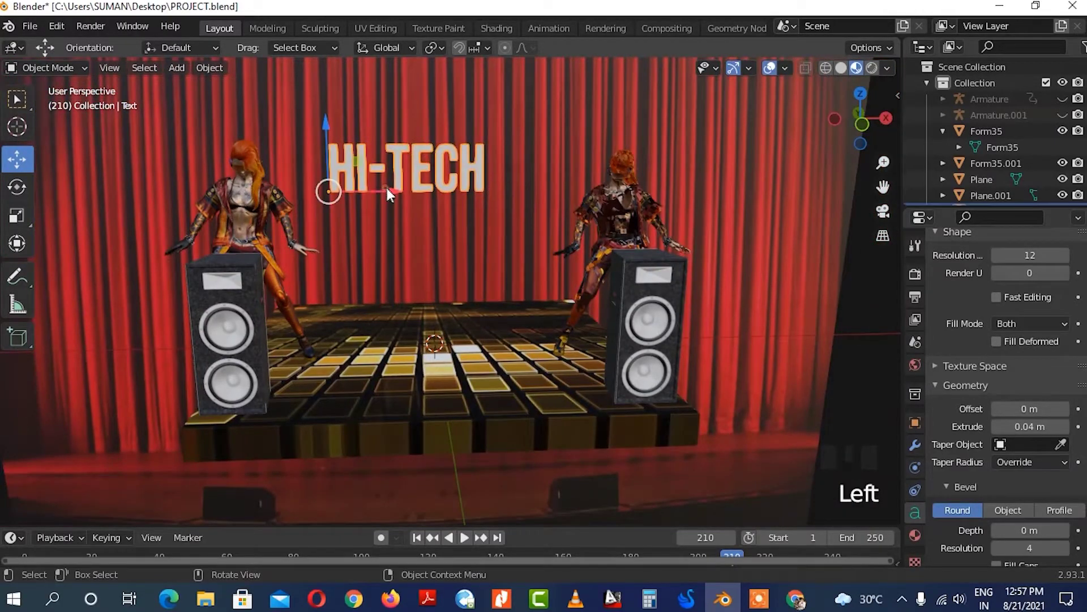
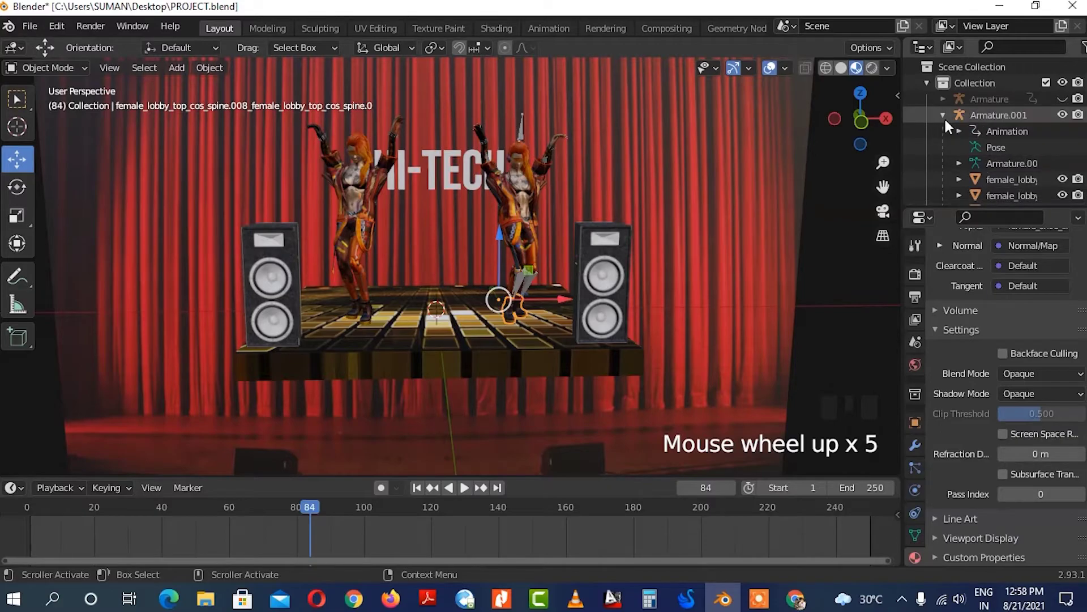
- Orbit to a side view of the stage to reach the HI-TECH text's material
scroll("down", 3)
left_click_drag(588, 204, 493, 183)
- Change the text's Surface shader to Emission and raise Strength to 5.000
left_click(492, 183)
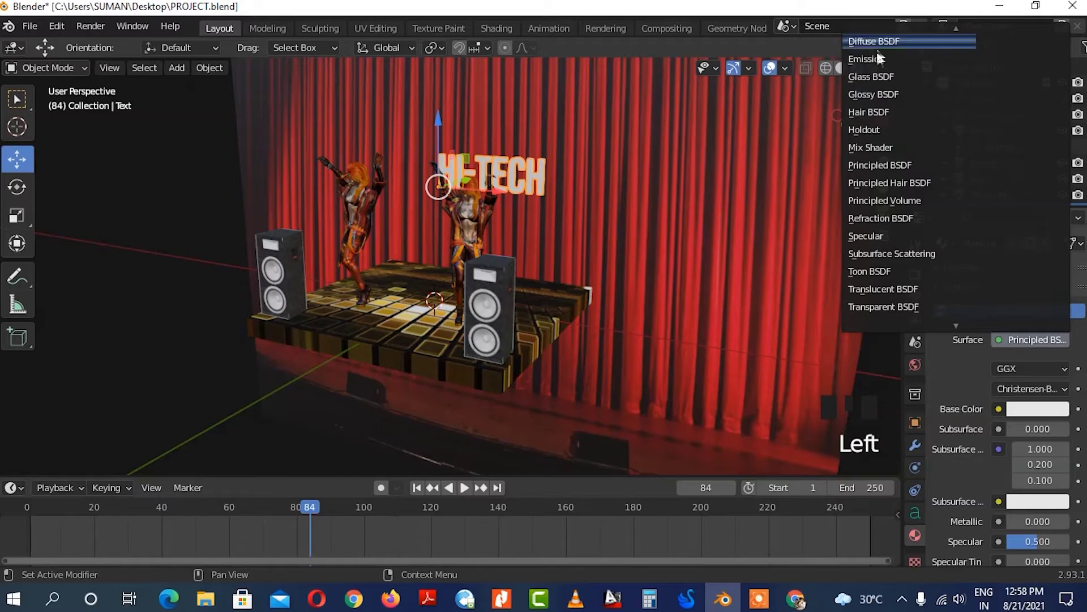
left_click_drag(885, 67, 871, 378)
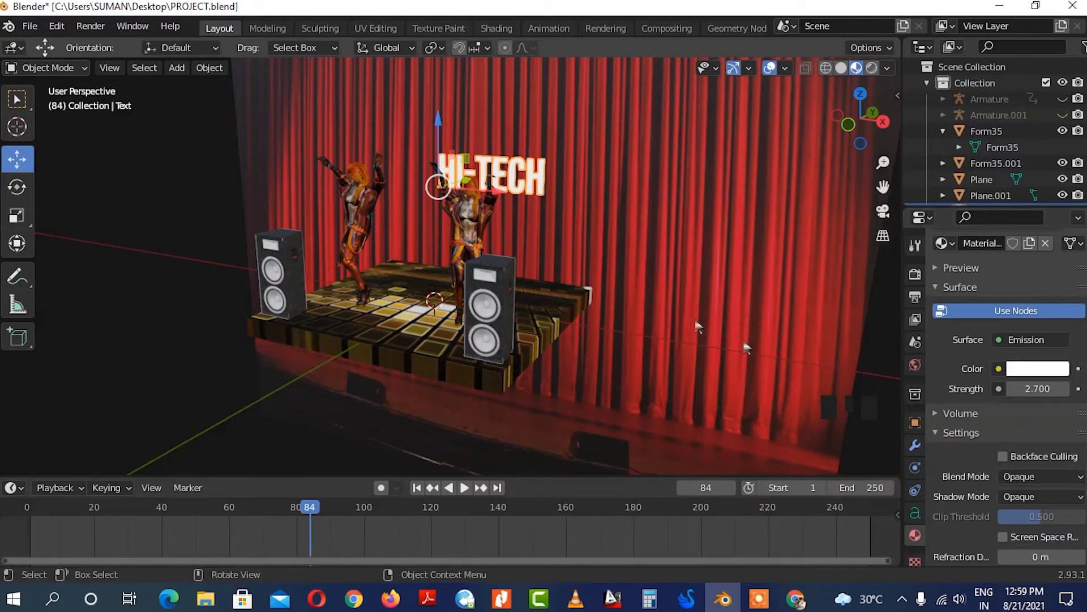
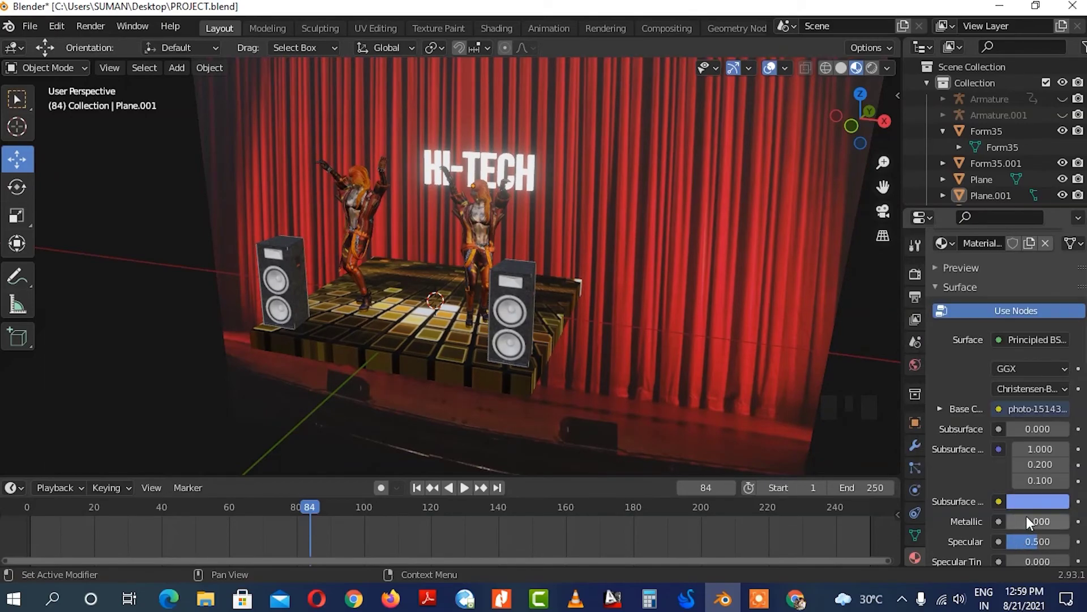
left_click(951, 432)
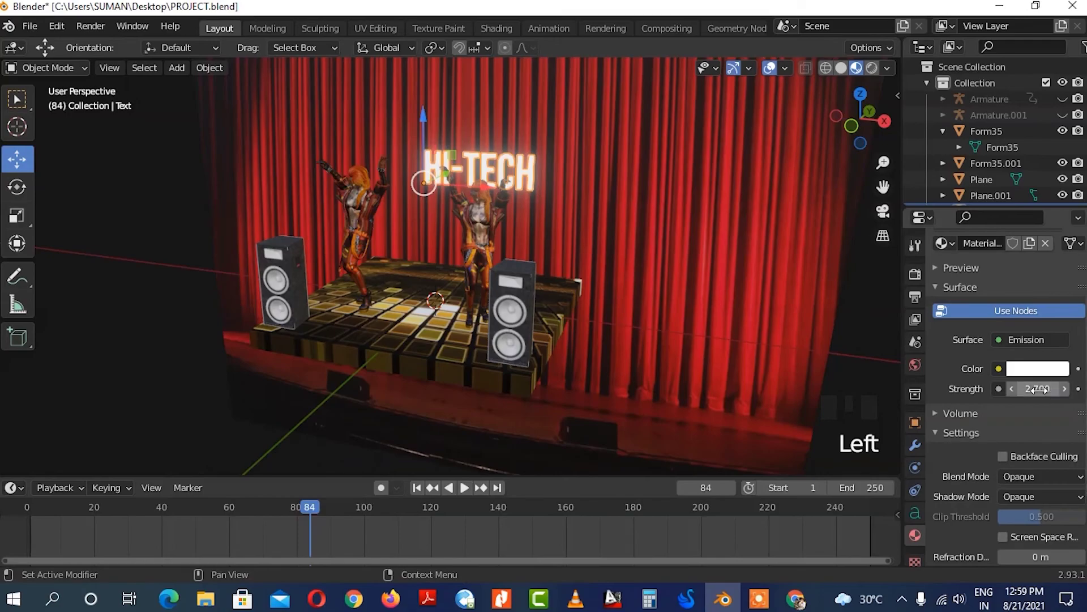